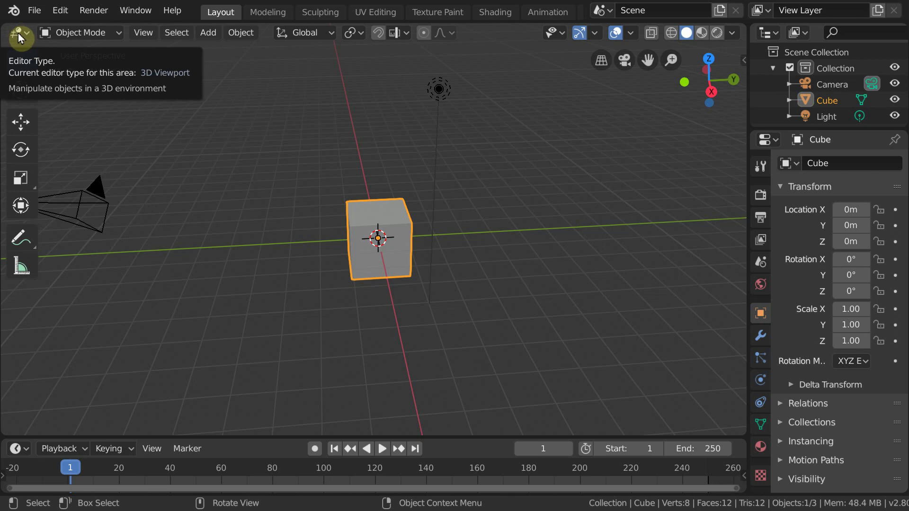
Switch the viewport area to the material node editor, look around the node tree, then back to the 3D viewport
click(23, 39)
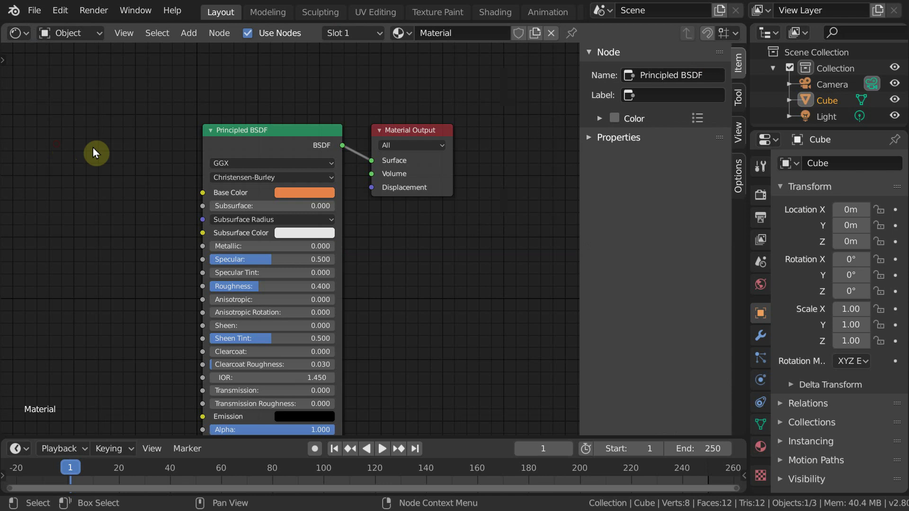
scroll(down, 3)
scroll(up, 3)
middle_click(352, 233)
click(29, 41)
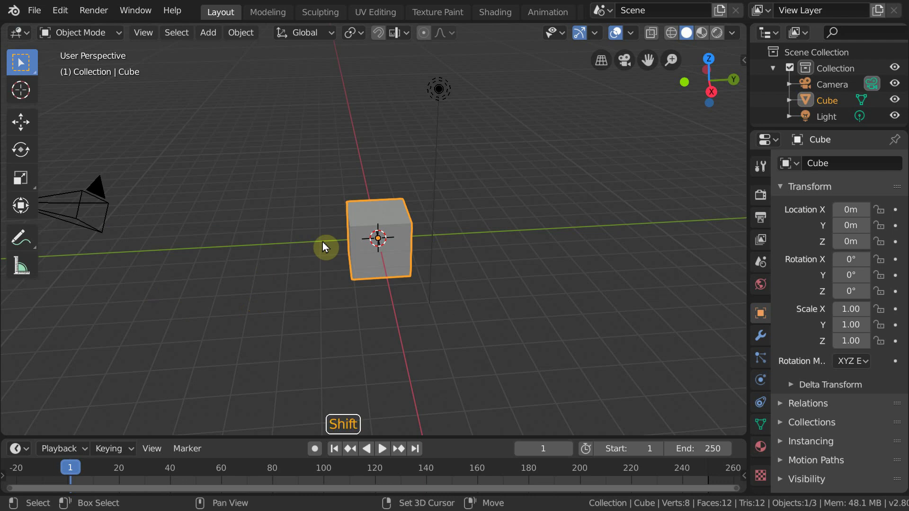
Toggle the area between node editor and 3D viewport with Shift+F3 / Shift+F5, then orbit the cube scene
key(shift+F3)
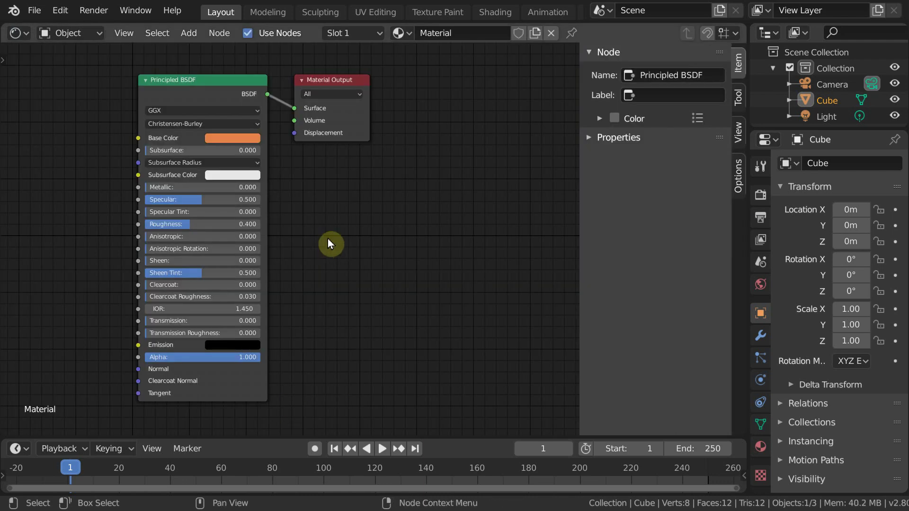
key(shift+F5)
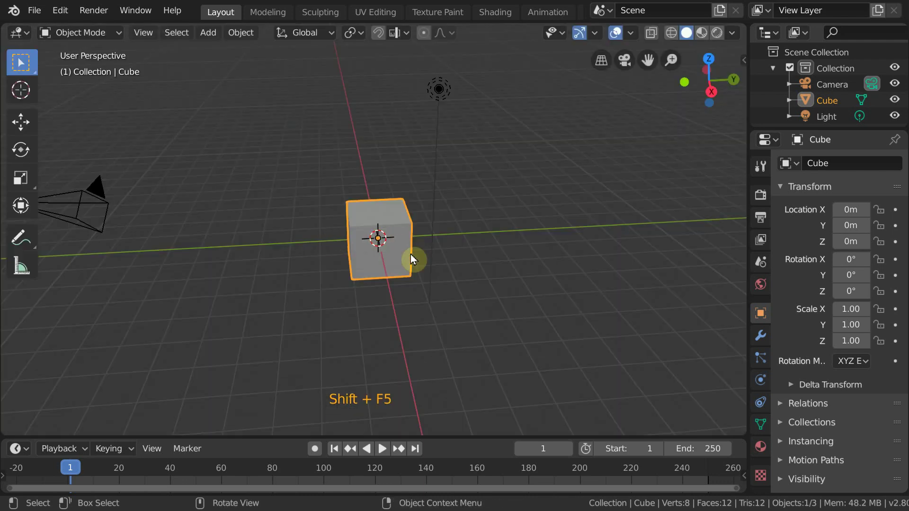
middle_click(552, 233)
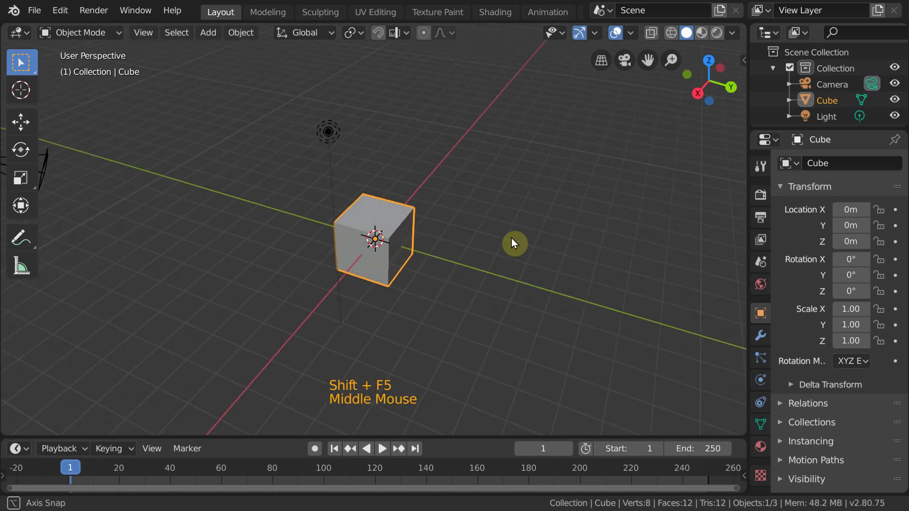
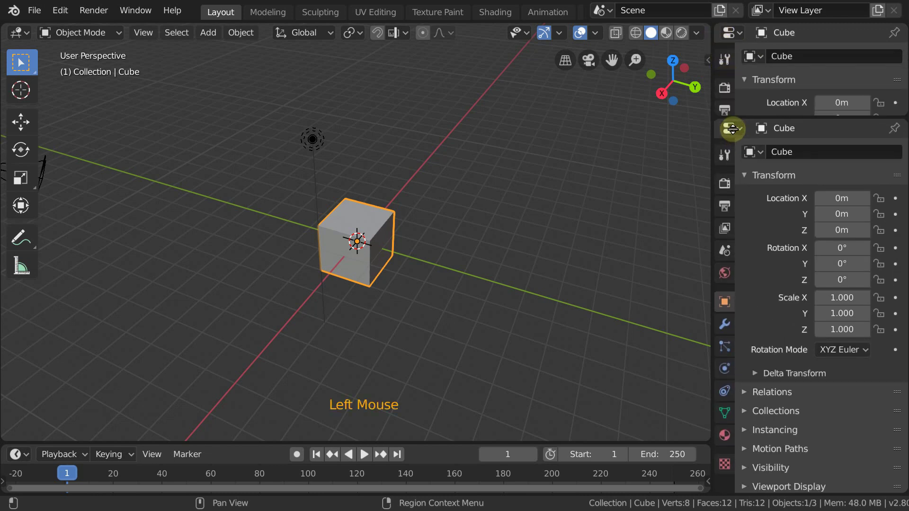
Restore the upper right area to the Outliner and adjust its split with the Properties editor
click(742, 33)
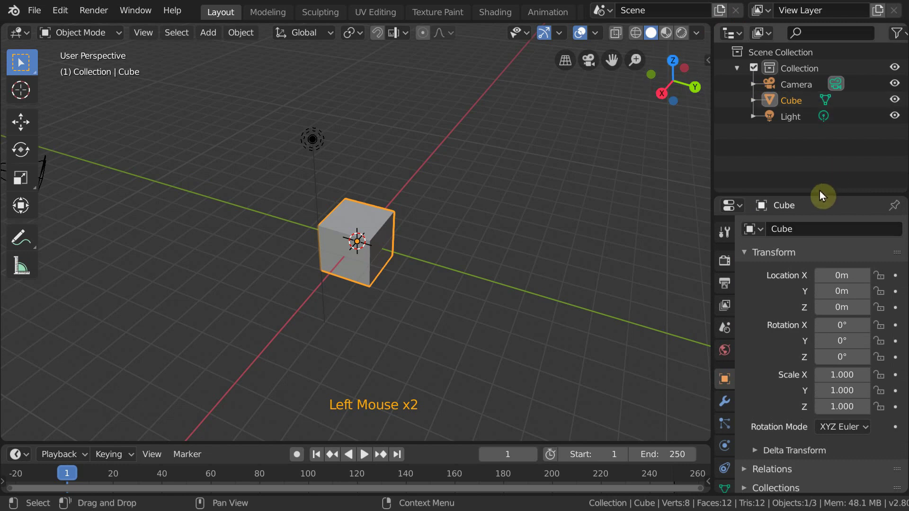
click(818, 192)
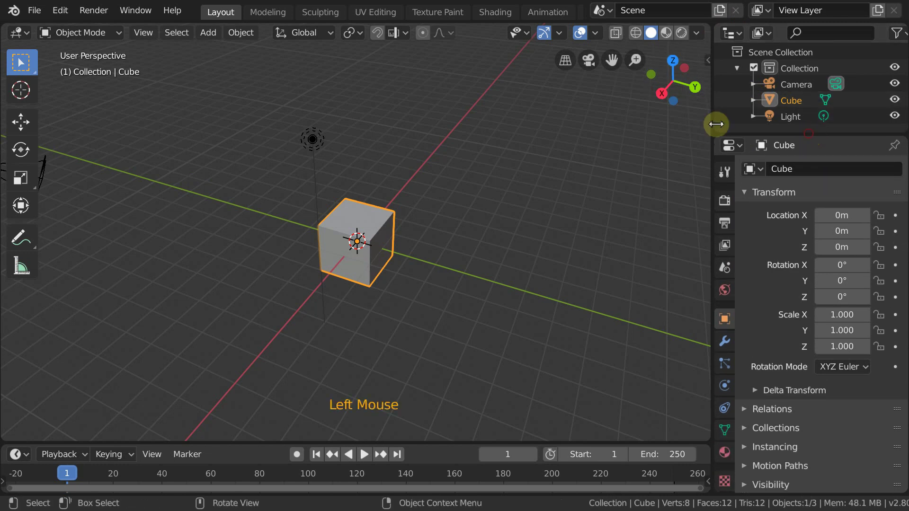
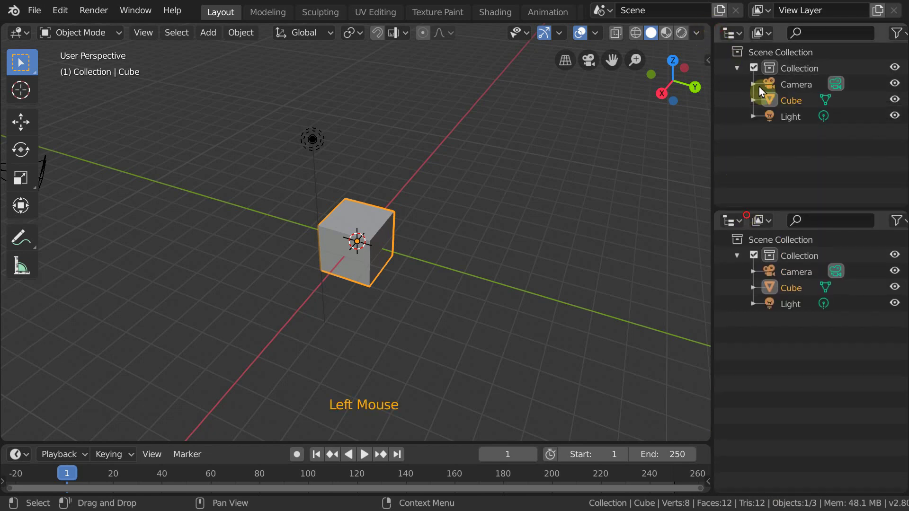
click(748, 39)
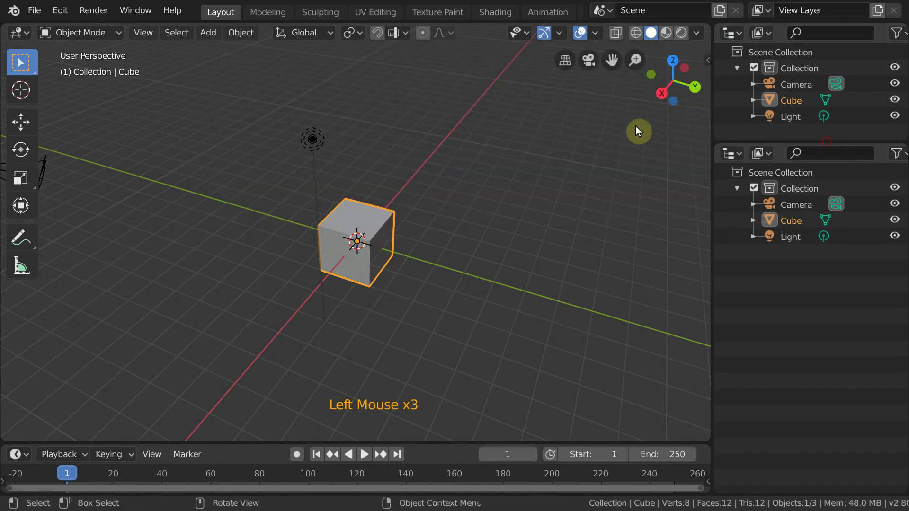
click(741, 161)
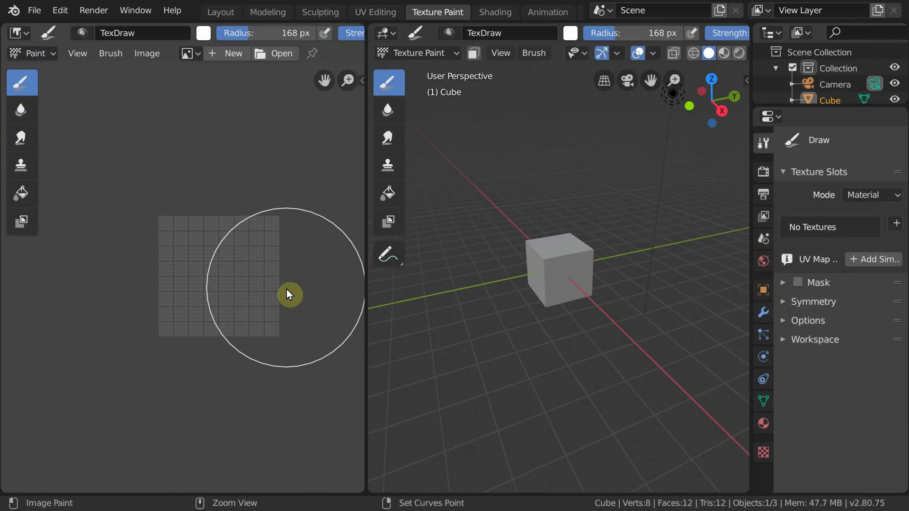
key(ctrl+Page_Down)
key(ctrl+Page_Up)
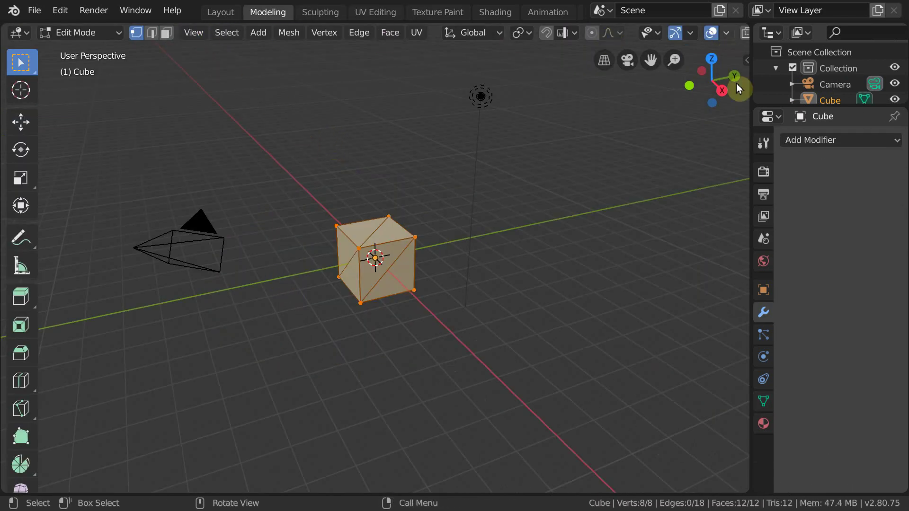
click(223, 25)
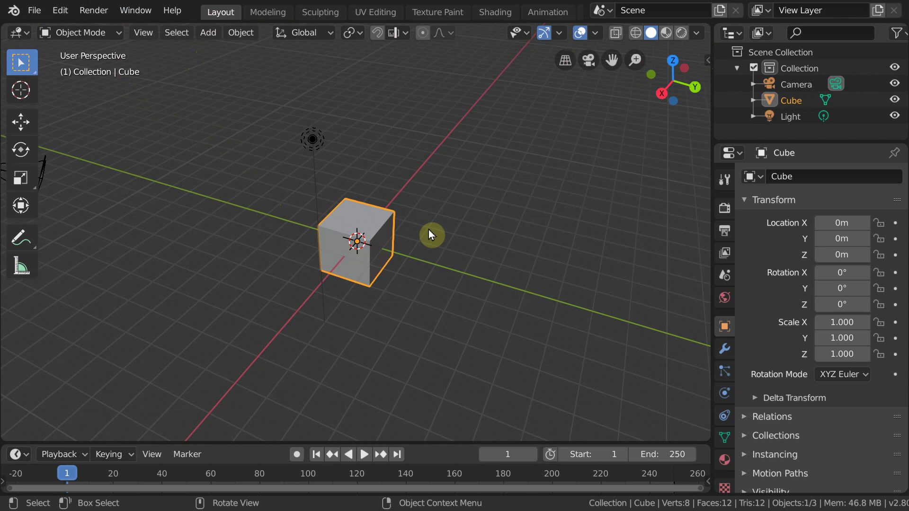
Lower the interface Resolution Scale in Edit > Preferences > Interface to shrink the UI
click(62, 21)
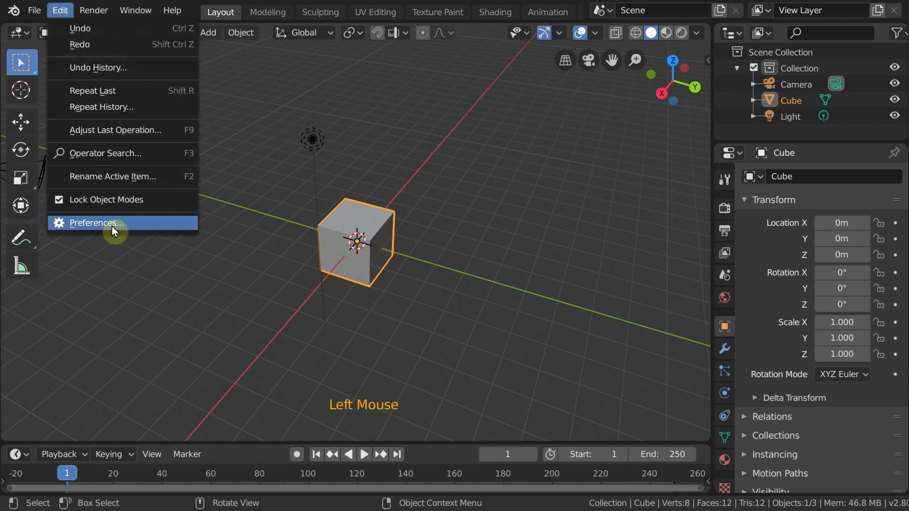
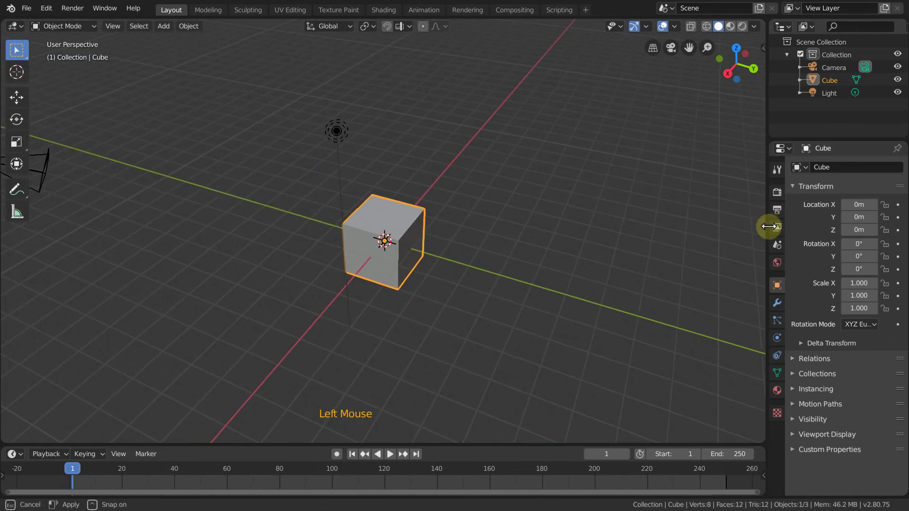
scroll(up, 3)
middle_click(451, 297)
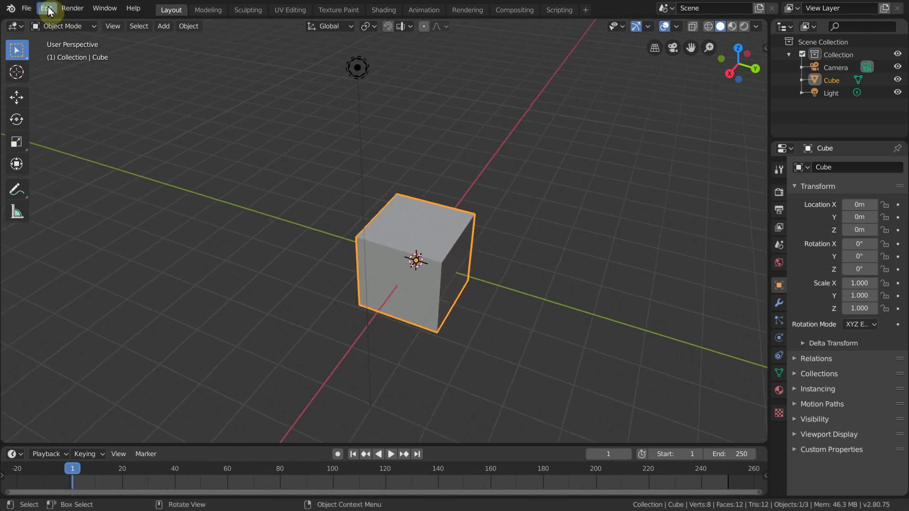
Reopen Preferences and set the Resolution Scale back up to 1.30, enlarging the whole interface
click(52, 13)
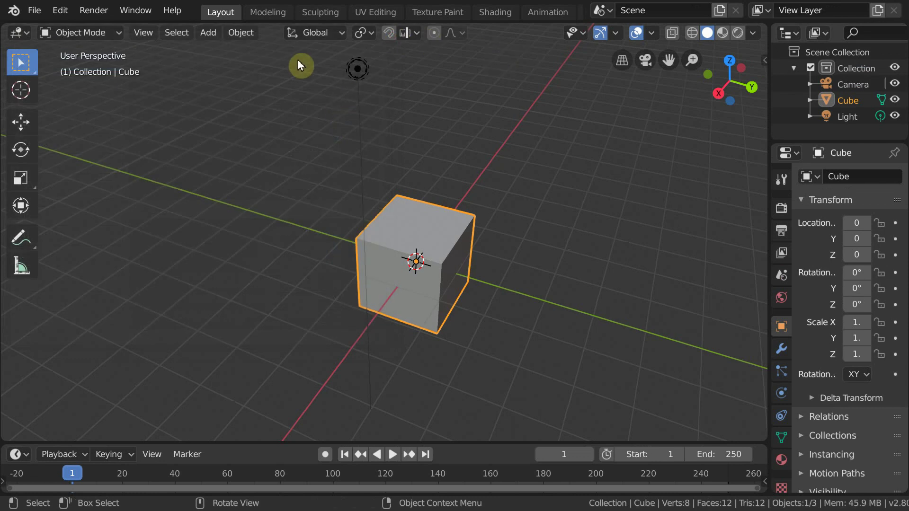
scroll(down, 3)
scroll(up, 3)
scroll(down, 3)
scroll(down, 3)
Scroll and pan around the enlarged interface without changing the layout
scroll(down, 3)
scroll(up, 3)
middle_click(509, 18)
scroll(up, 3)
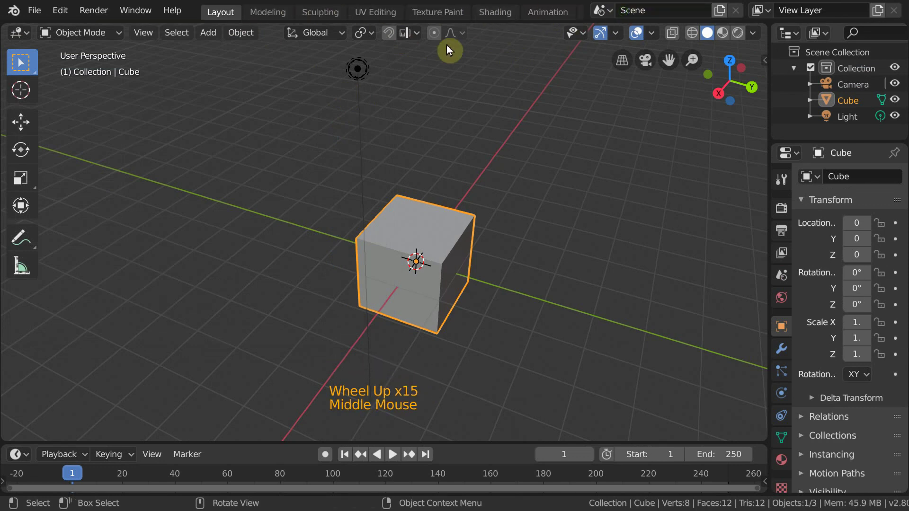
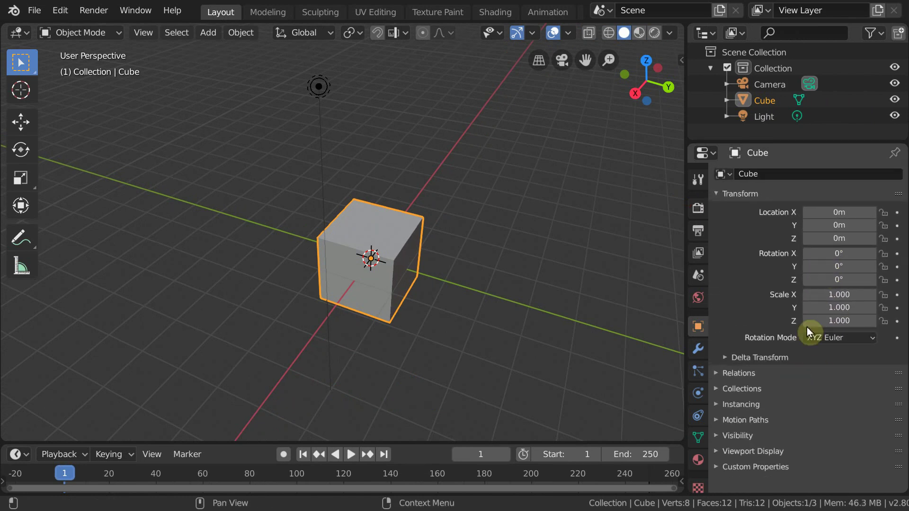
Zoom the Properties editor content so the transform fields read larger
middle_click(810, 88)
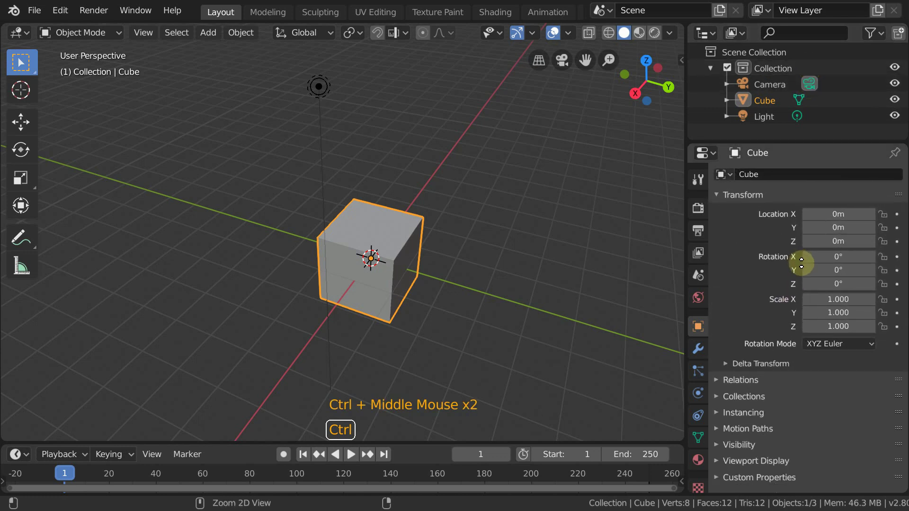
middle_click(494, 283)
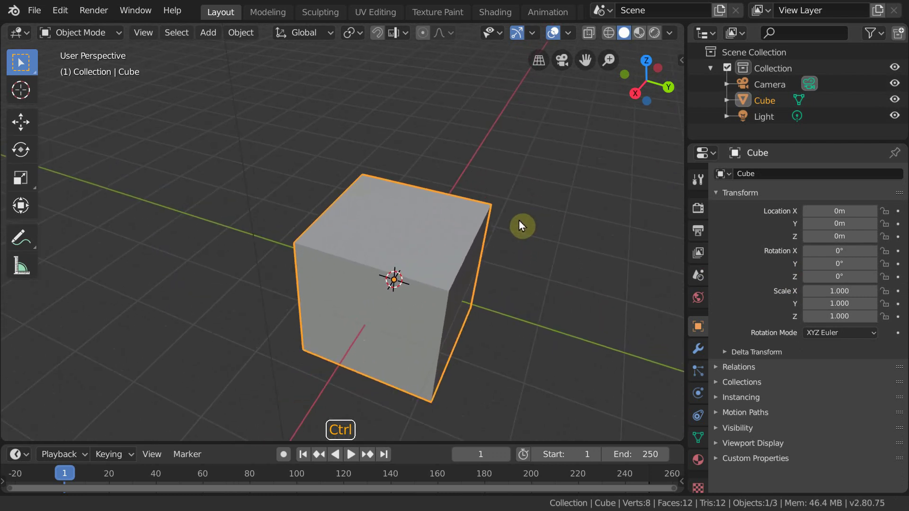
middle_click(795, 105)
scroll(up, 3)
Shrink the Outliner to a few rows, giving the Properties editor more height, and pan its list
click(801, 132)
scroll(down, 3)
click(796, 139)
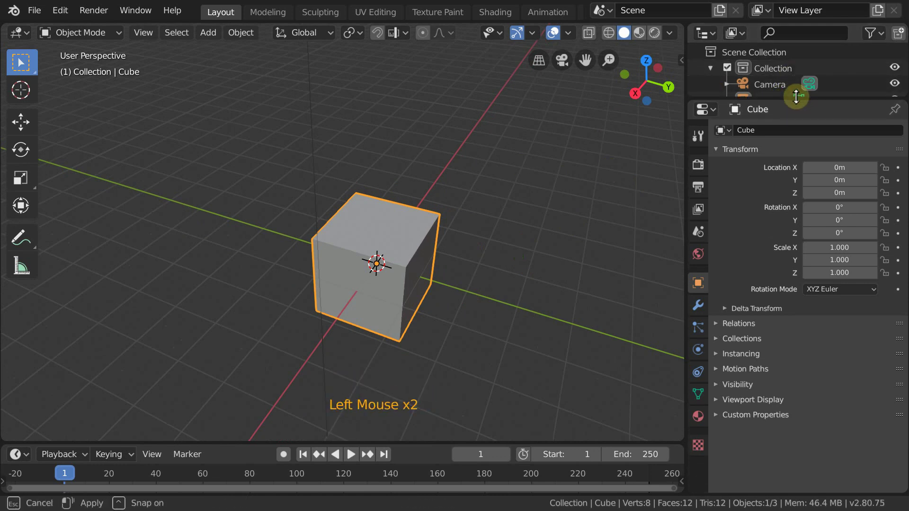
scroll(down, 3)
scroll(up, 3)
middle_click(796, 78)
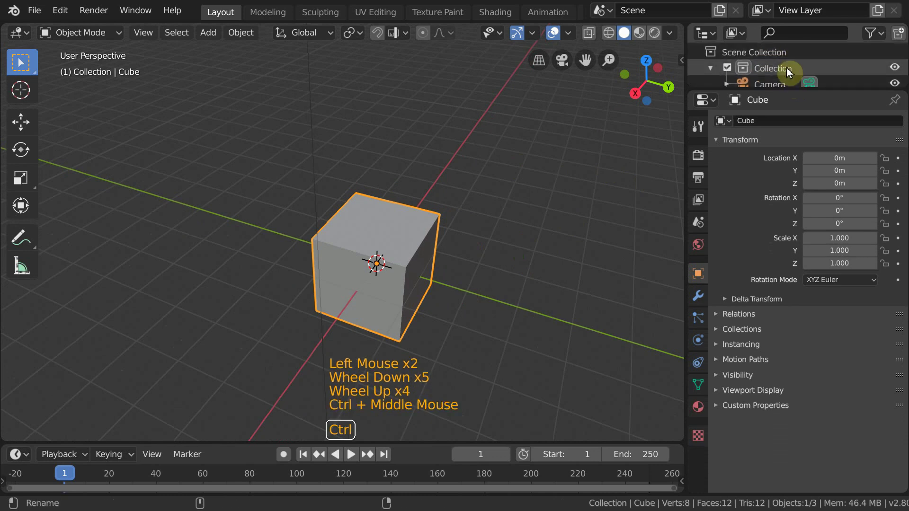
middle_click(800, 66)
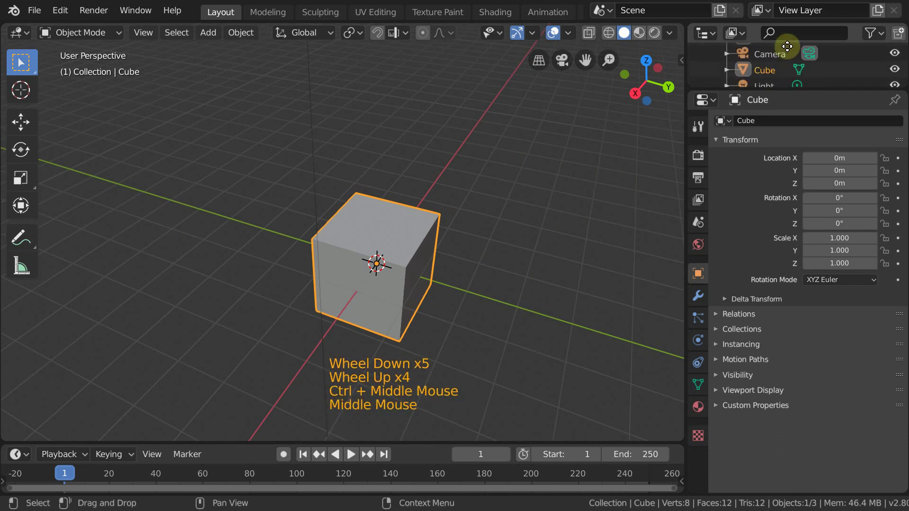
middle_click(796, 71)
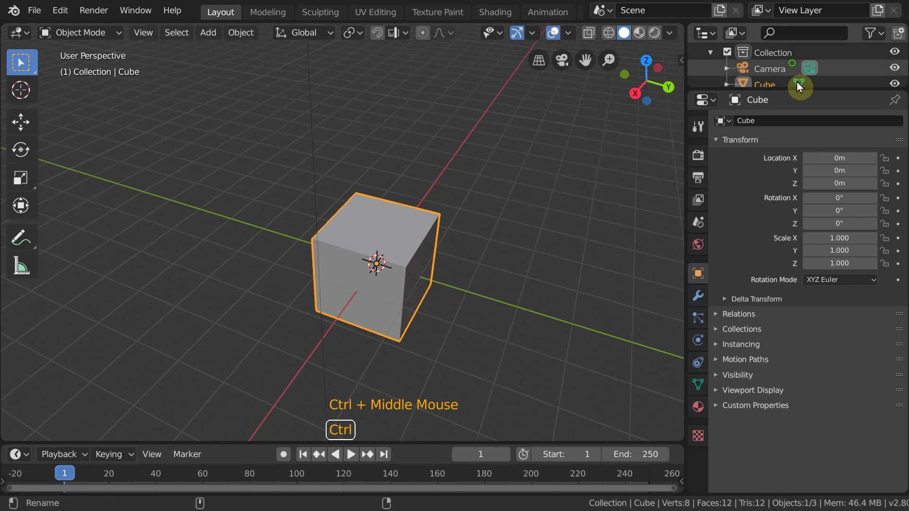
Restore the Outliner to full height and make the Timeline area taller
click(796, 88)
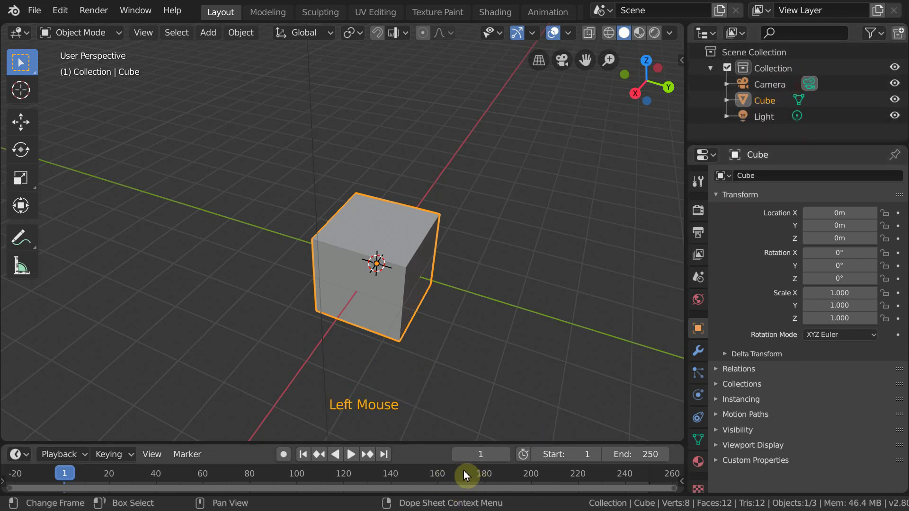
click(459, 422)
middle_click(473, 458)
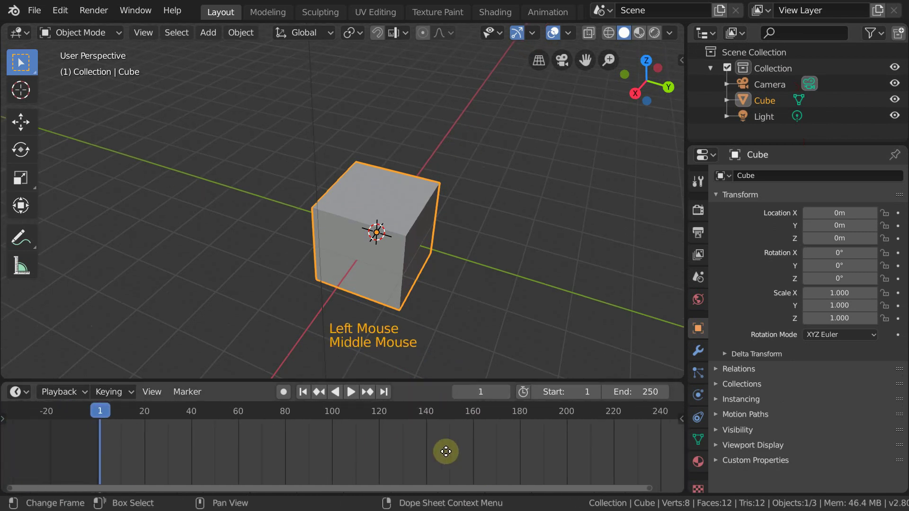
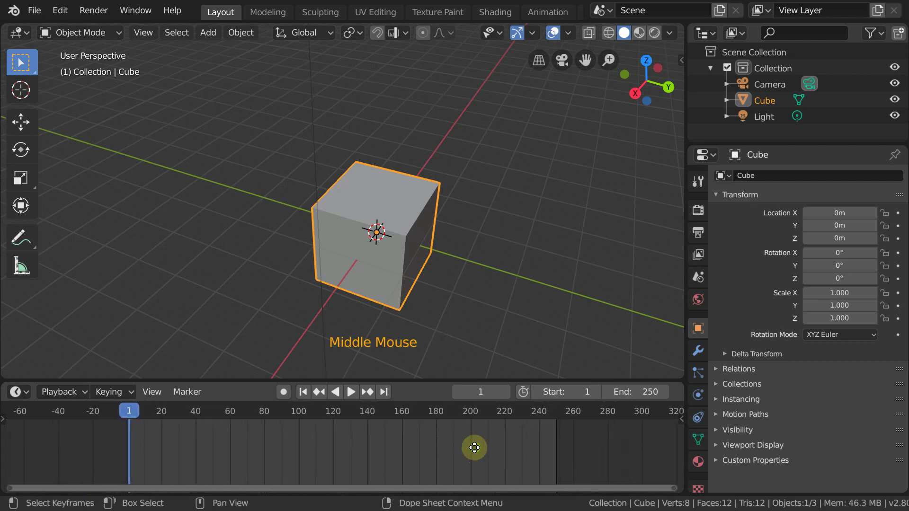
Zoom the Timeline out to show frames from about -40 to 240
scroll(up, 3)
scroll(down, 3)
scroll(up, 3)
scroll(down, 3)
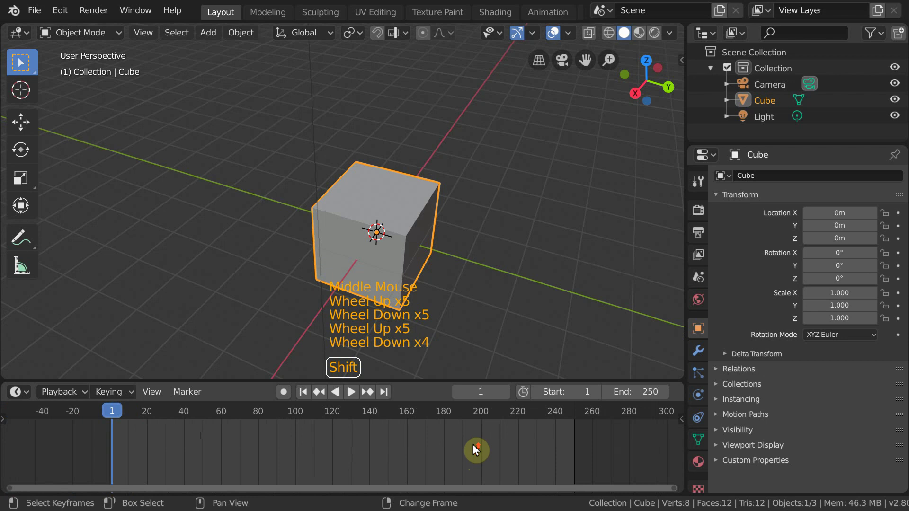
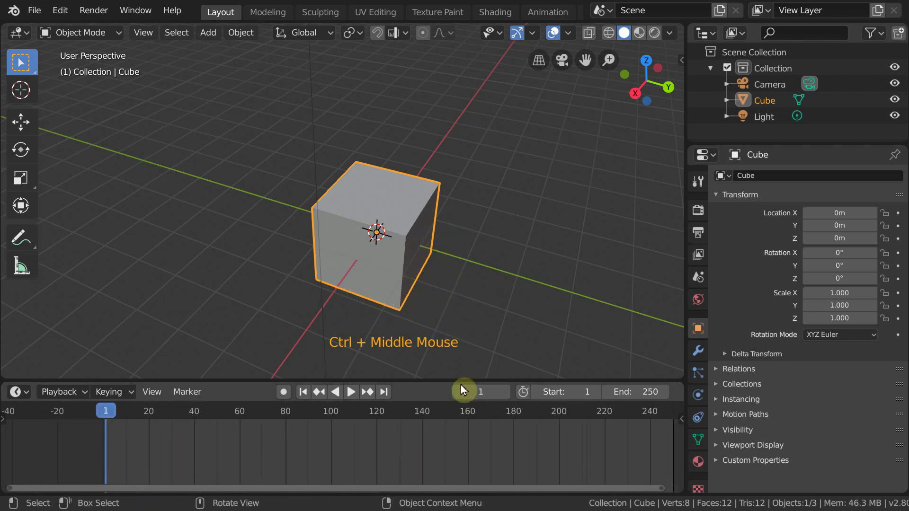
click(460, 394)
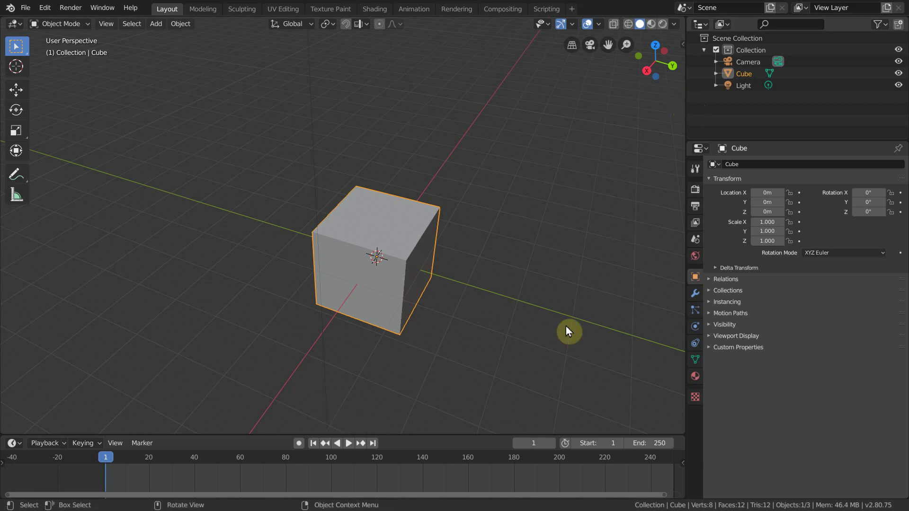
click(26, 12)
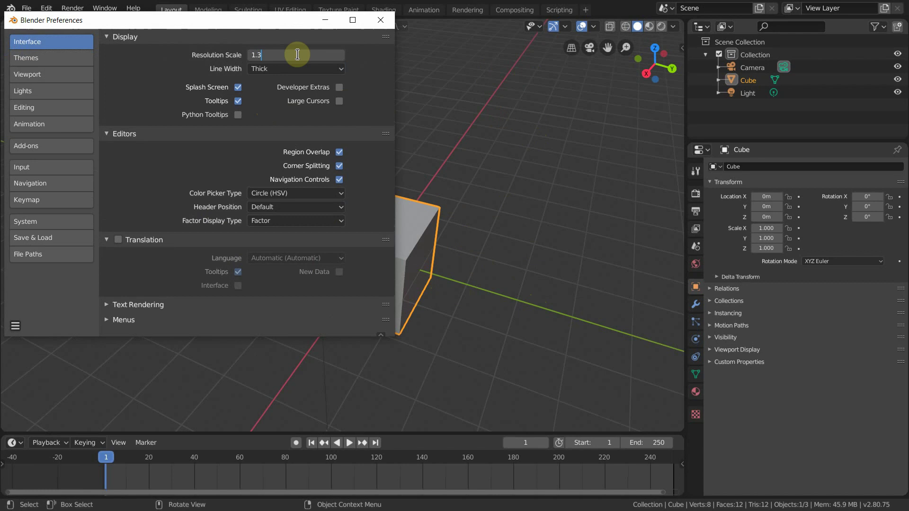
Orbit the 3D view to look down on the cube from a higher, opposite corner
middle_click(548, 289)
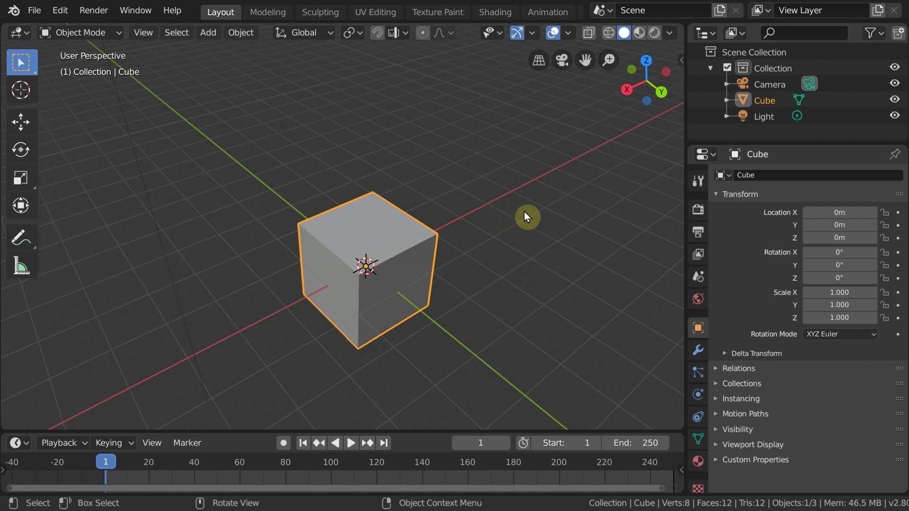
middle_click(521, 217)
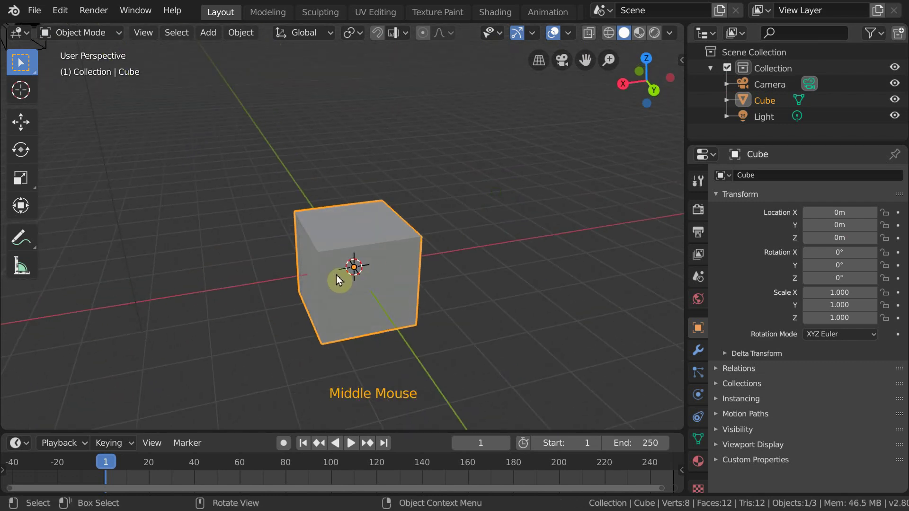
middle_click(549, 196)
middle_click(555, 218)
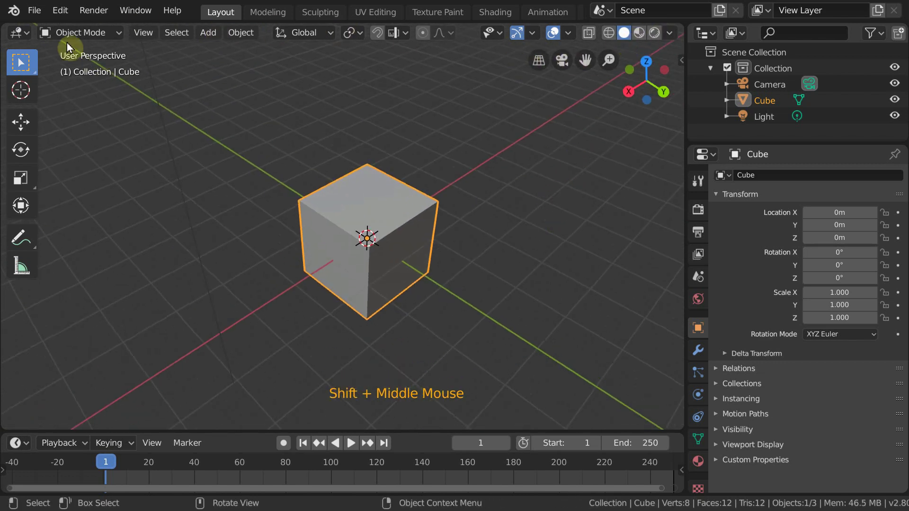